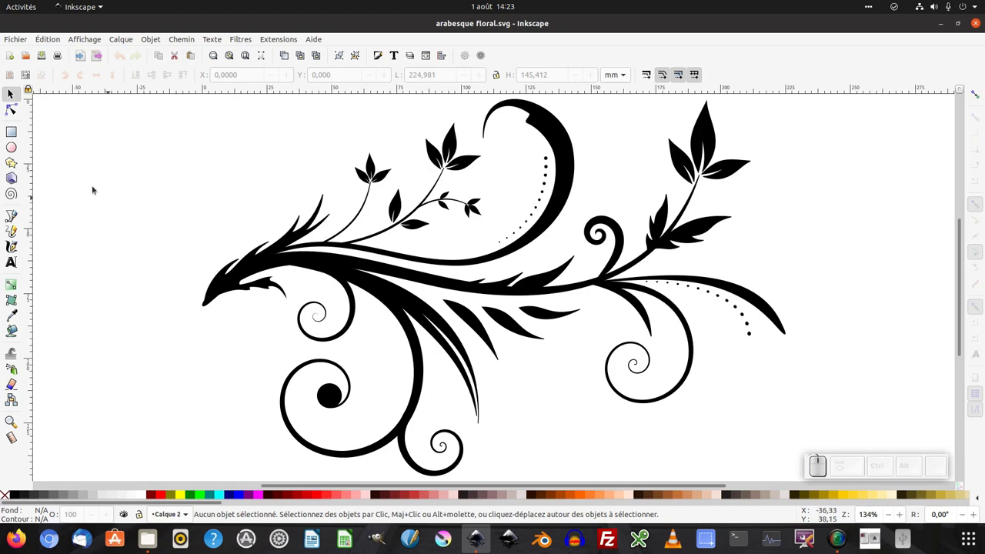
Bring up the Fichier menu with Enregistrer un modèle highlighted.
left_click(13, 38)
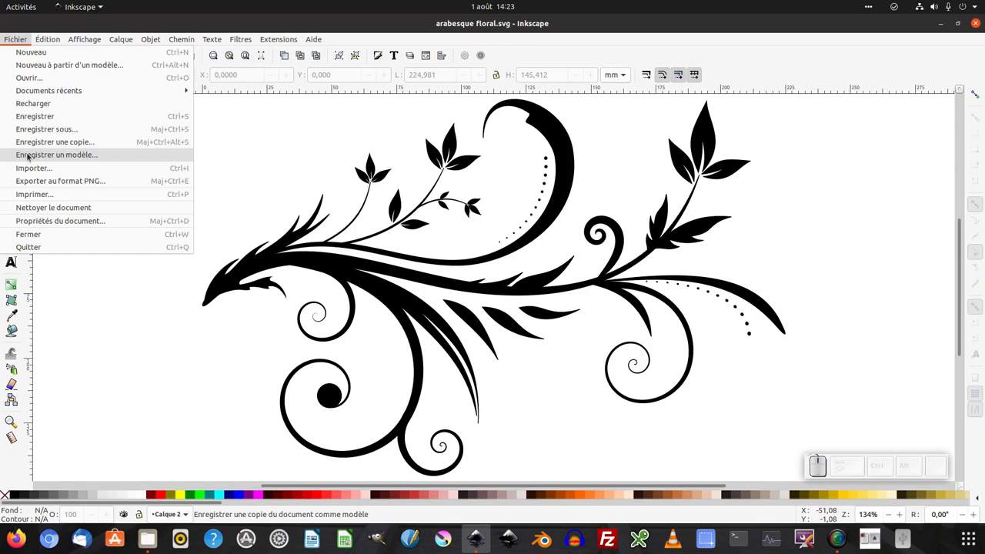
Fill the template details with 'Arabasque floral' as name, description and keywords.
left_click(110, 157)
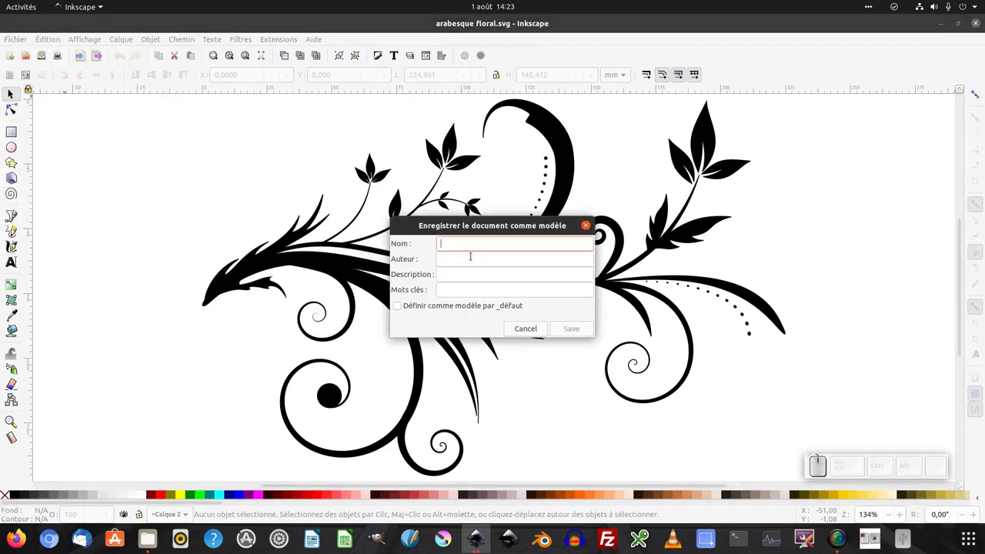
left_click_drag(476, 229, 495, 233)
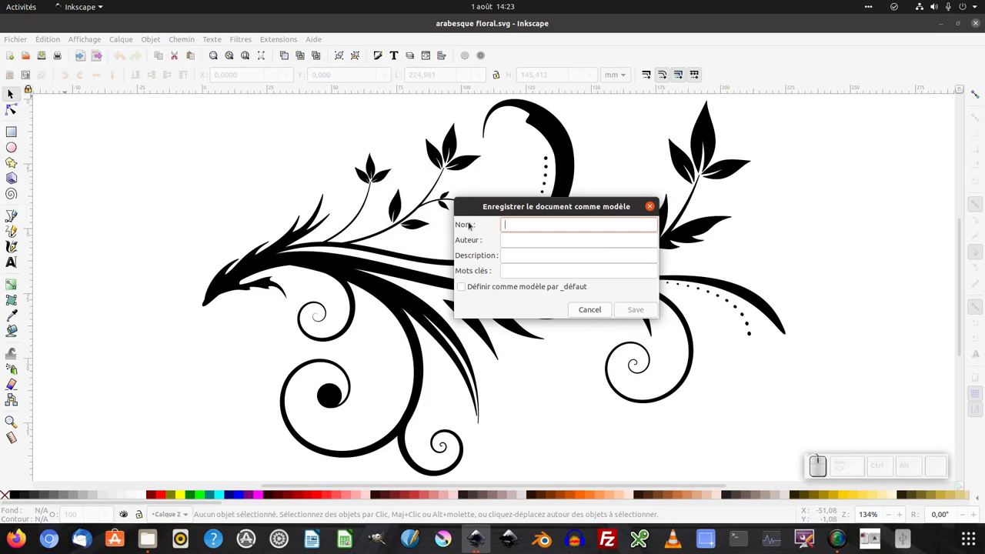
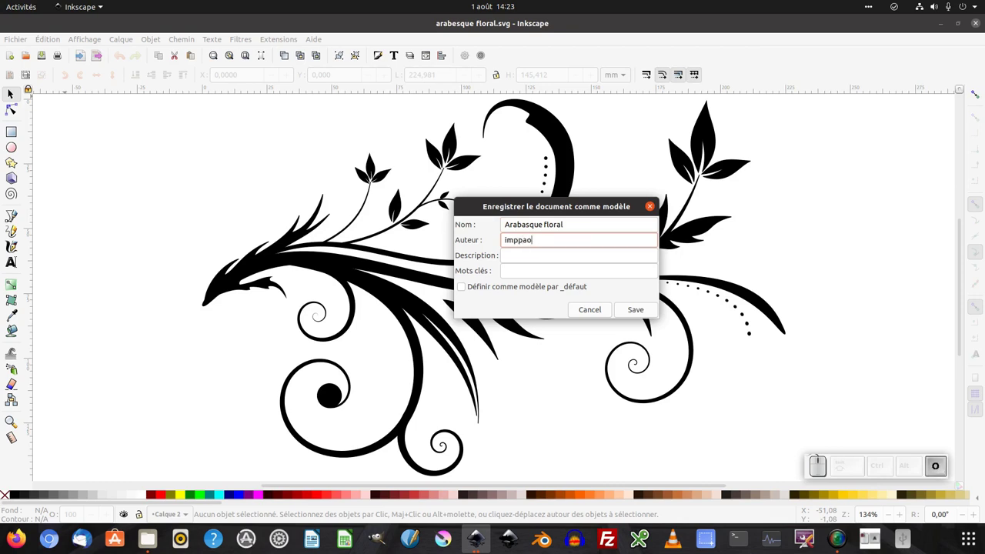
key("Tab")
key("ctrl+v")
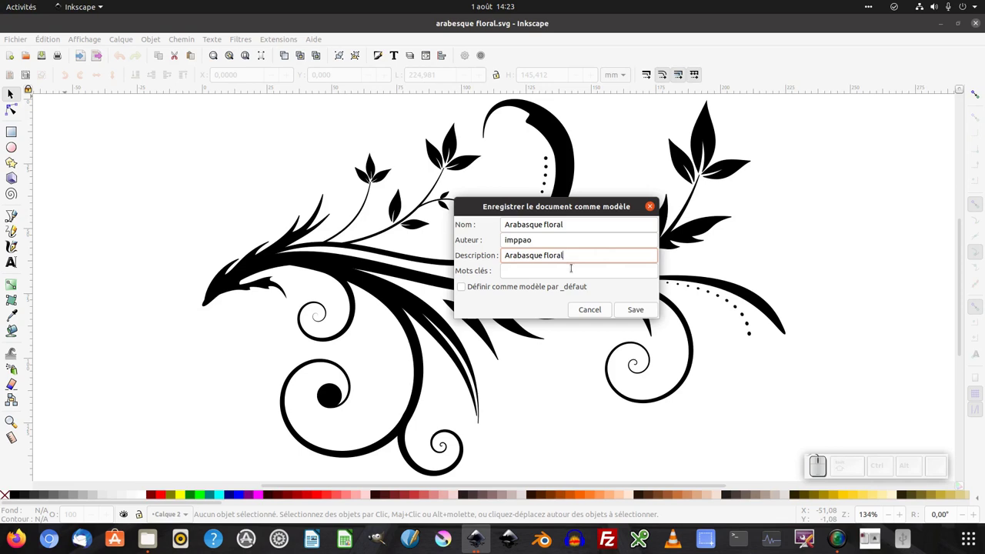
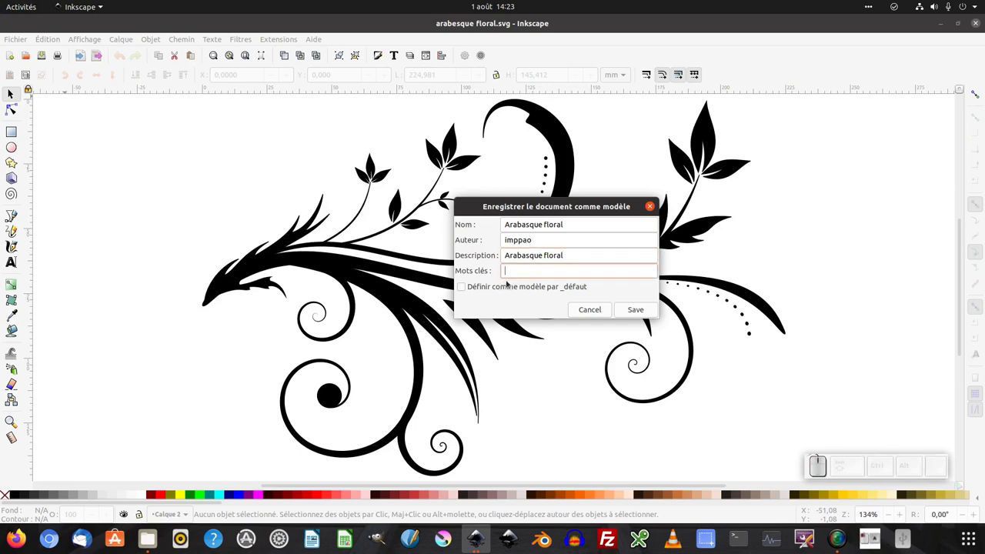
key("ctrl+v")
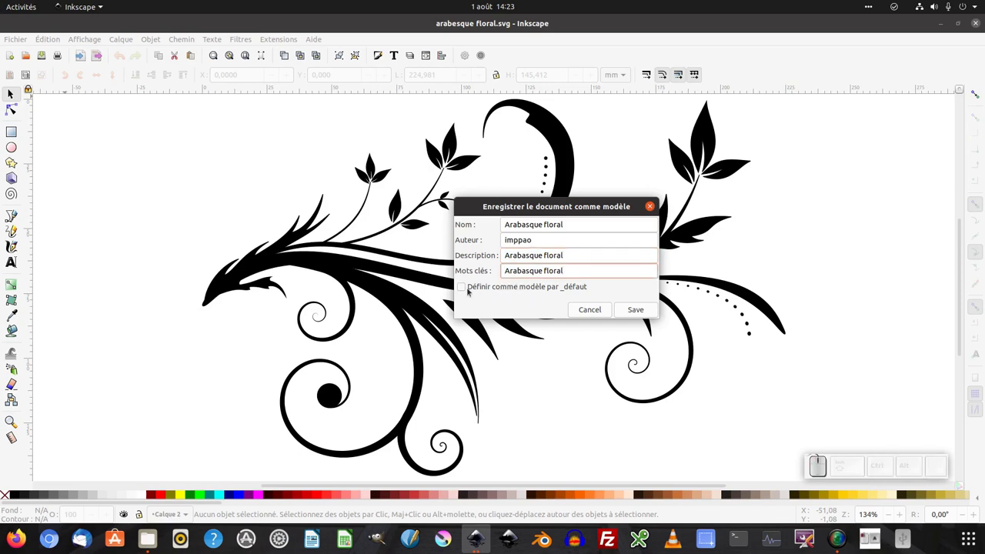
left_click(511, 212)
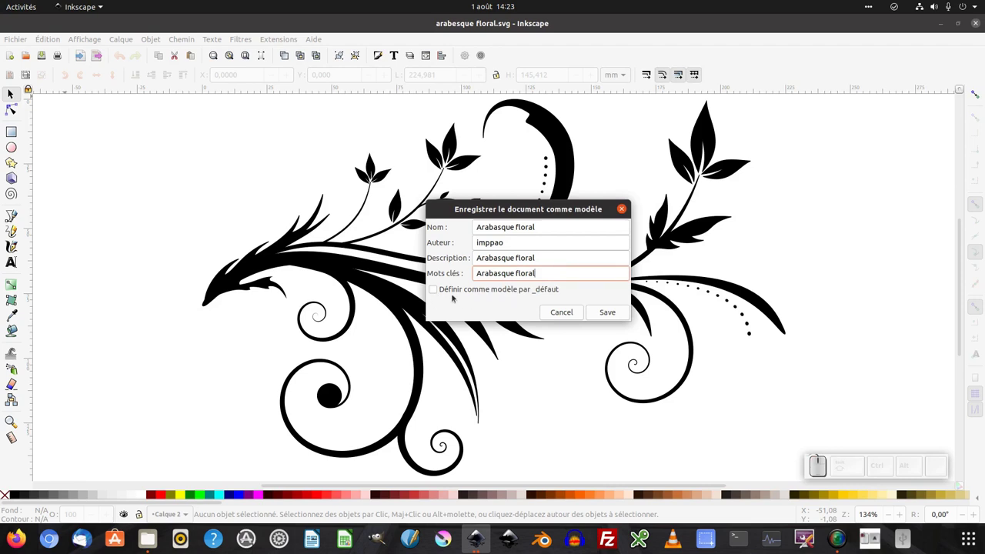
Set it as the default template and save, replacing the existing Arabasque floral file.
left_click(437, 290)
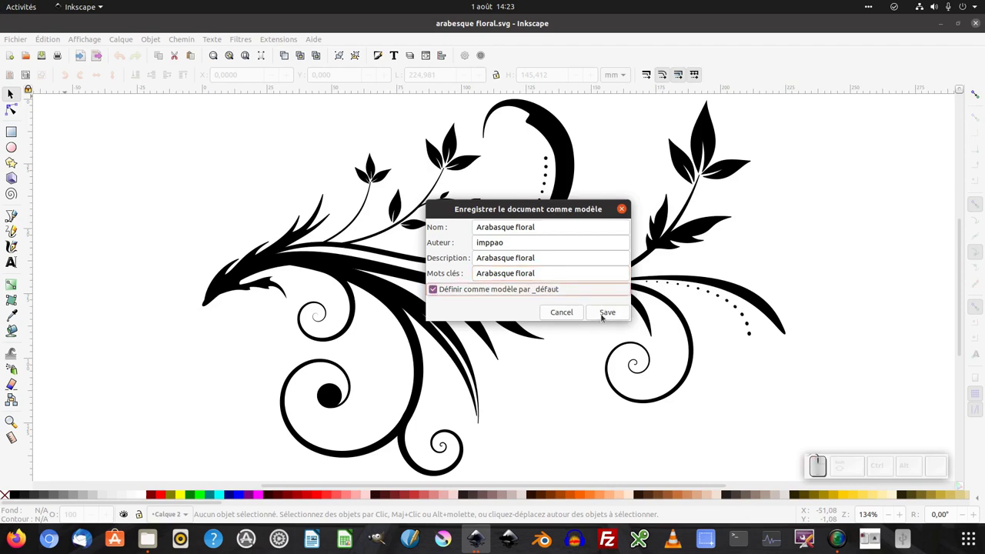
left_click(611, 315)
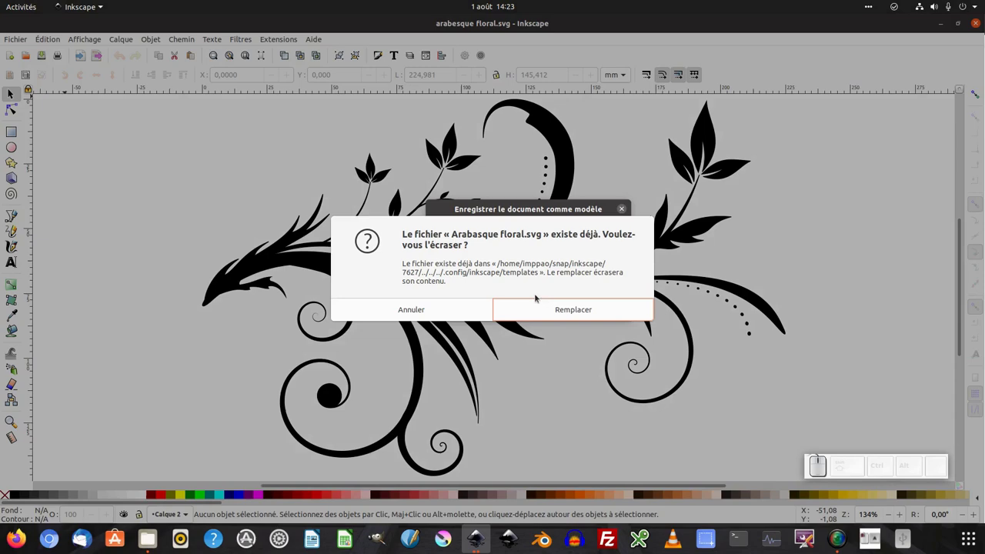
left_click(576, 313)
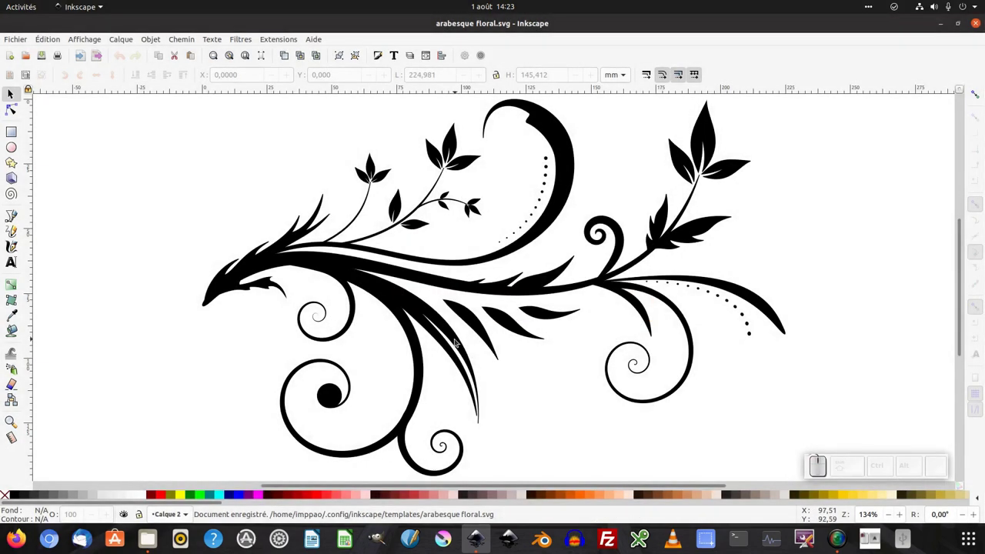
Start a new document from a template and choose arabesque floral in the chooser.
left_click(10, 40)
left_click(23, 61)
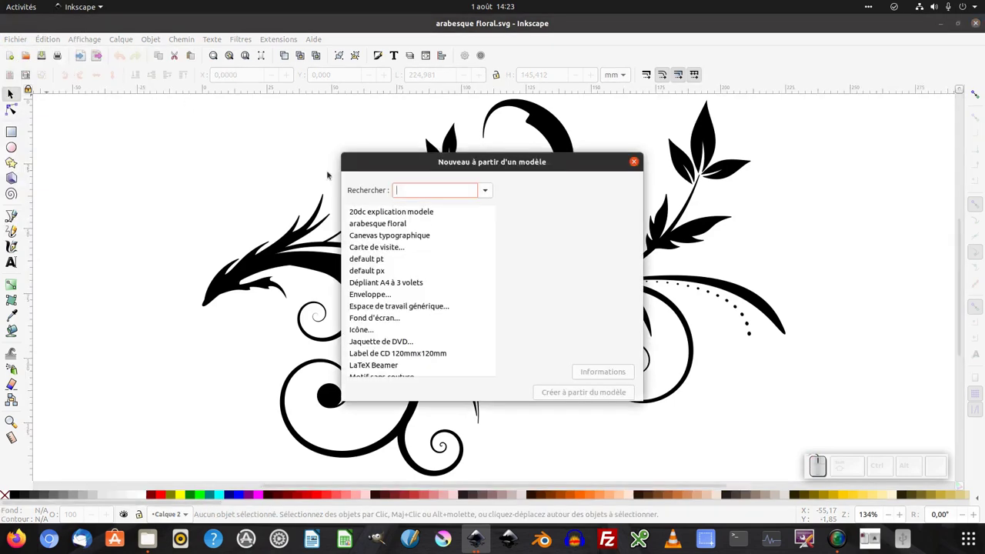
left_click(400, 226)
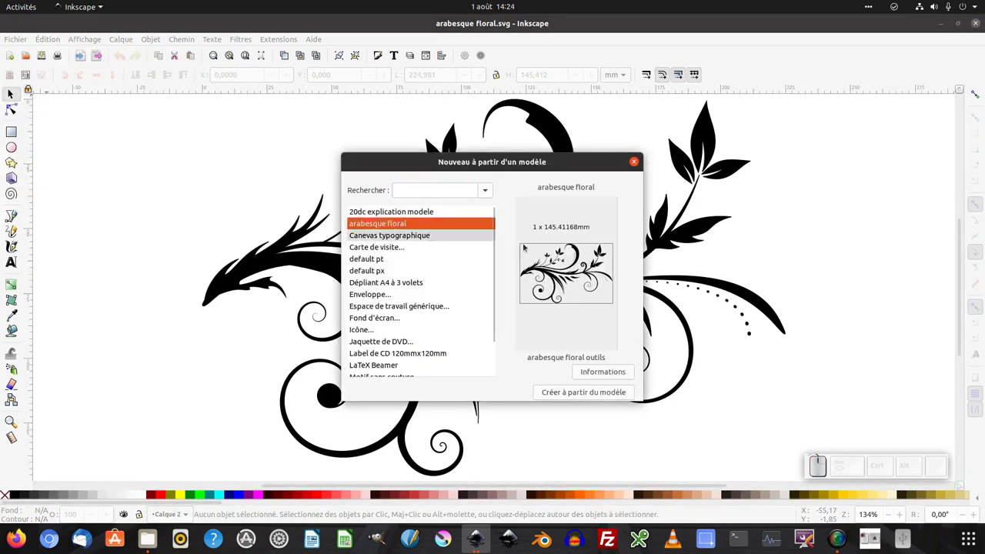
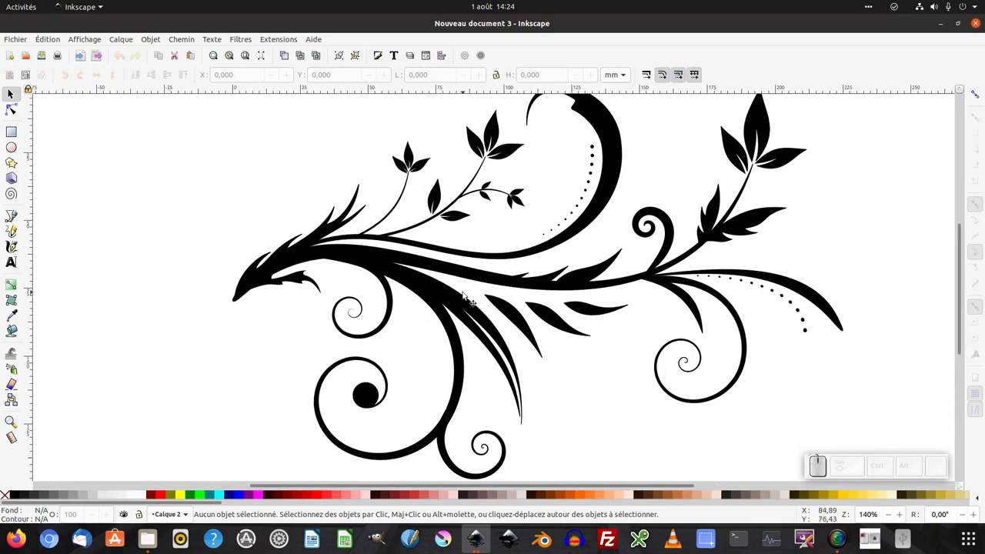
left_click(16, 40)
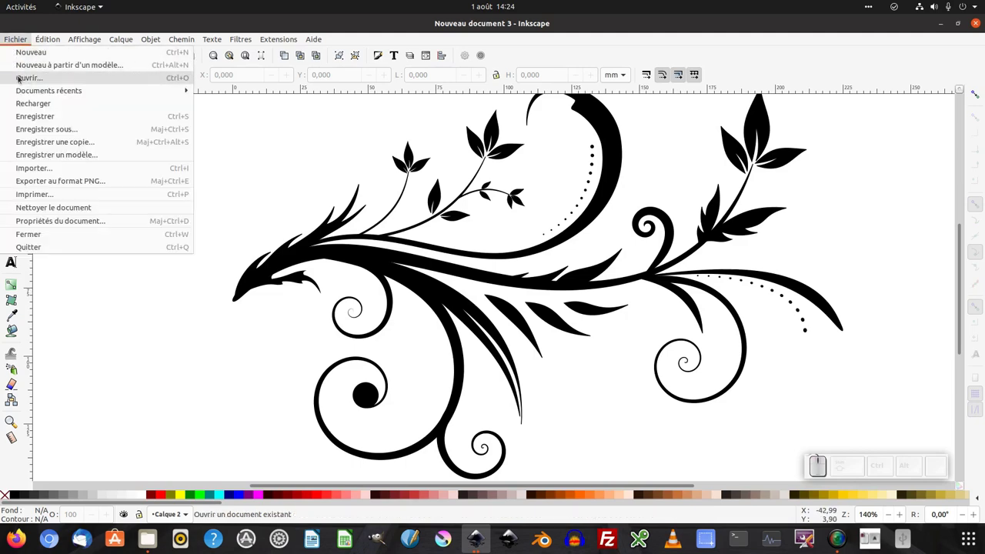
left_click(41, 67)
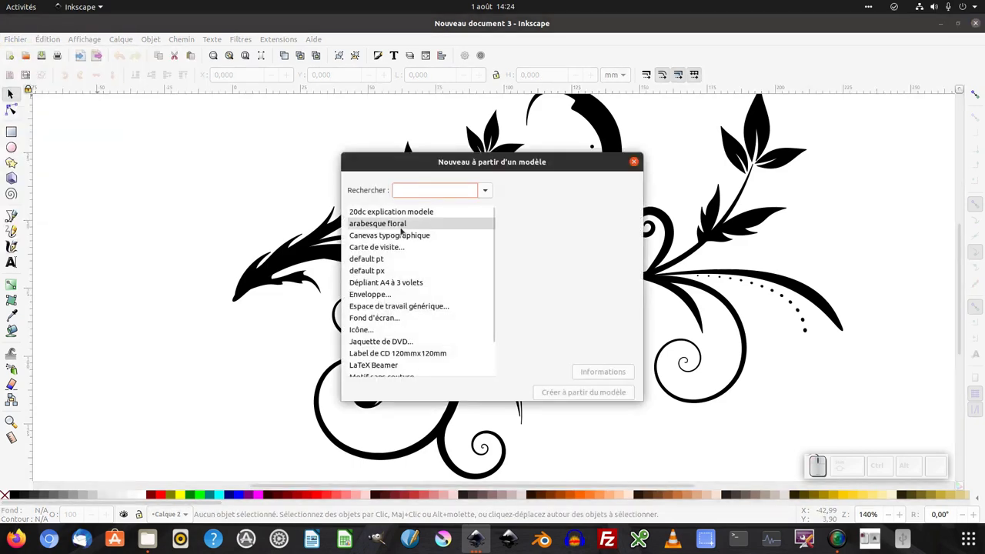
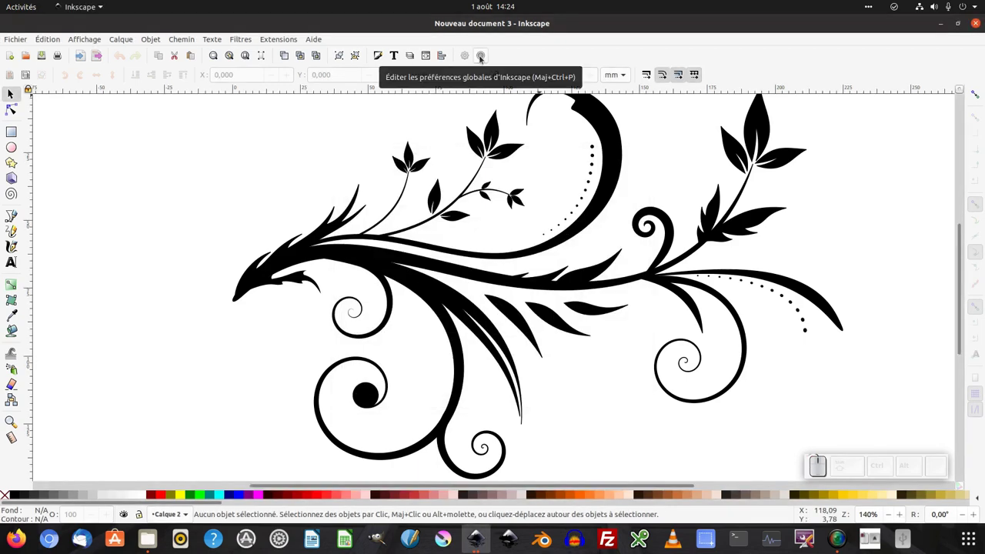
Show the Système page of Preferences listing the user templates folder.
left_click(485, 57)
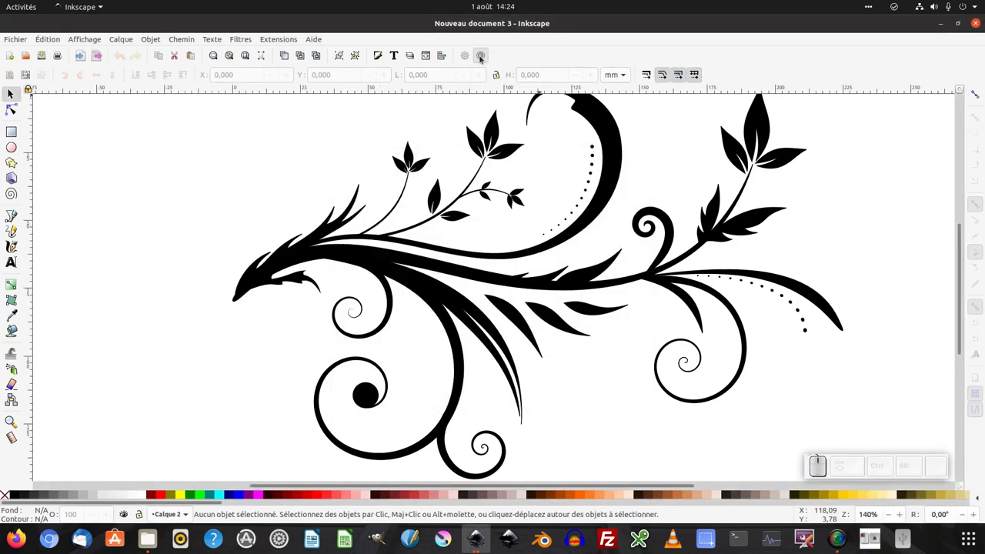
left_click(183, 122)
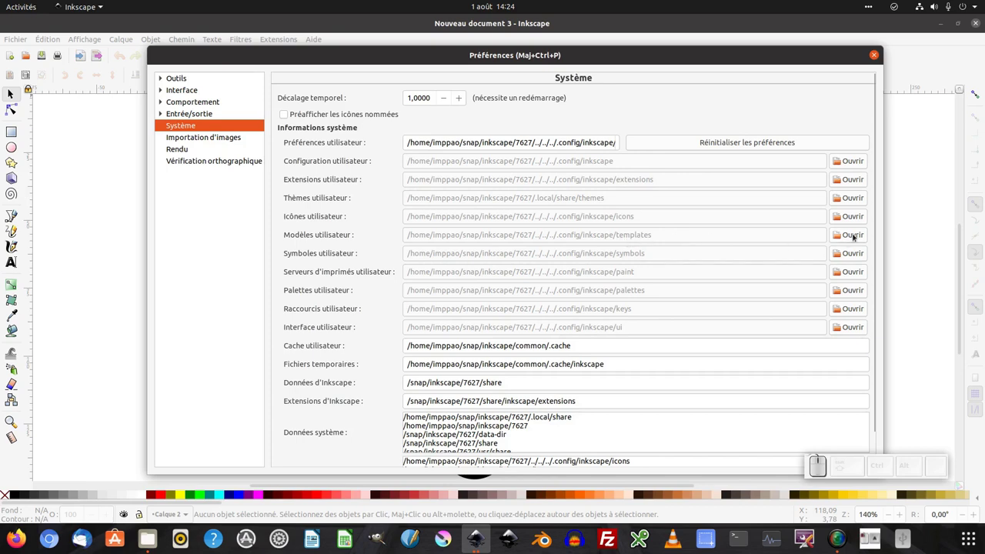
Delete default.svg from the user templates folder in Files and return to Inkscape.
left_click(857, 233)
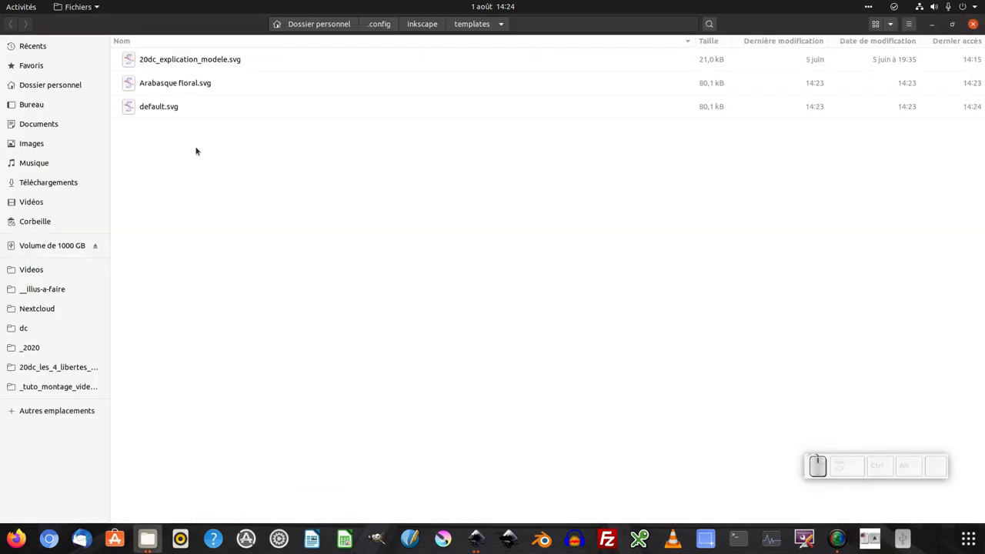
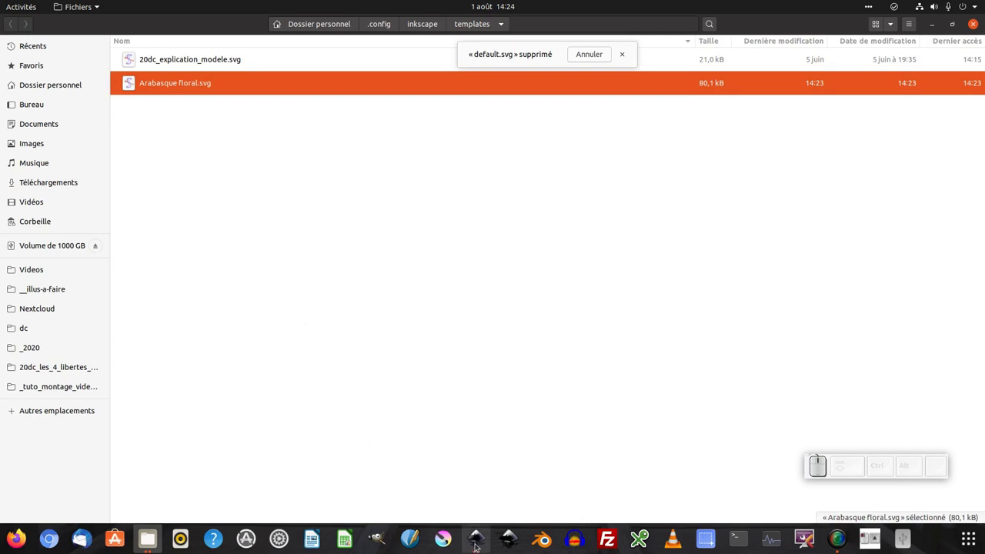
left_click(445, 534)
left_click(445, 534)
left_click(445, 533)
left_click(445, 534)
left_click(445, 534)
left_click(445, 534)
Create a new blank document with Fichier > Nouveau.
left_click(444, 534)
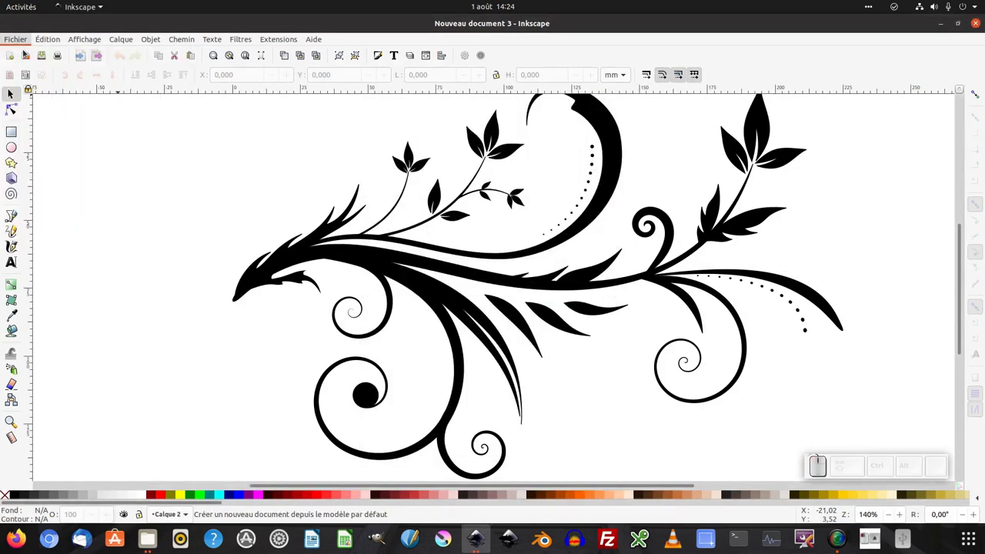
left_click(444, 534)
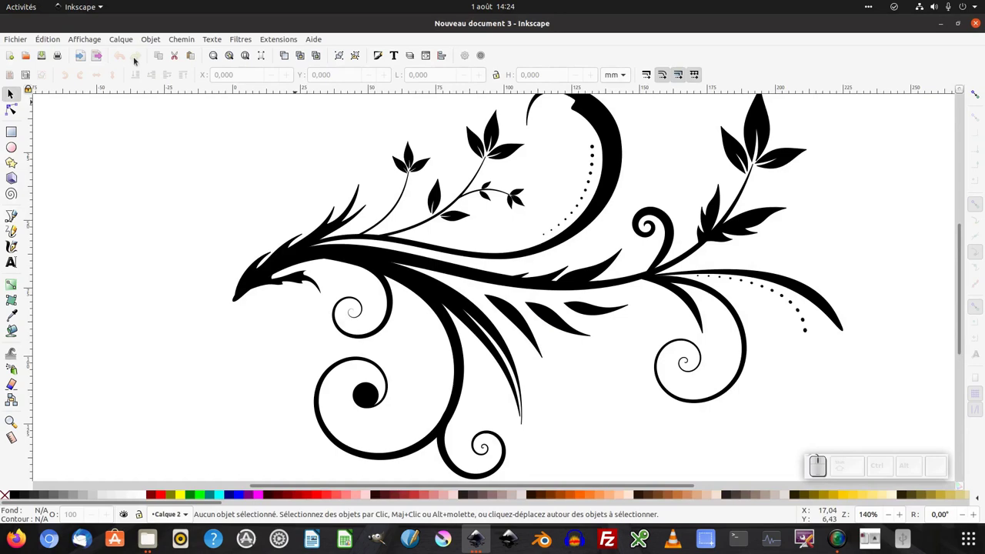